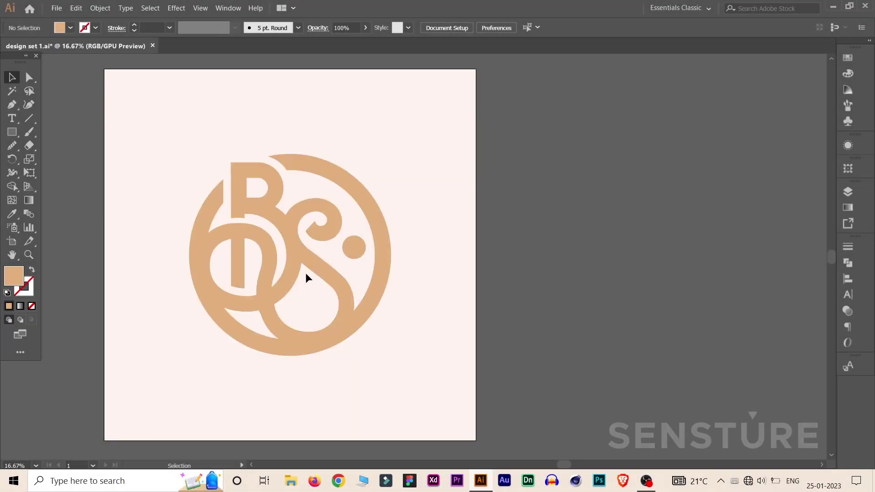
Adjust the zoom on the monogram artboard to fit the working view.
left_click(308, 274)
key("ctrl+=")
key("ctrl+-")
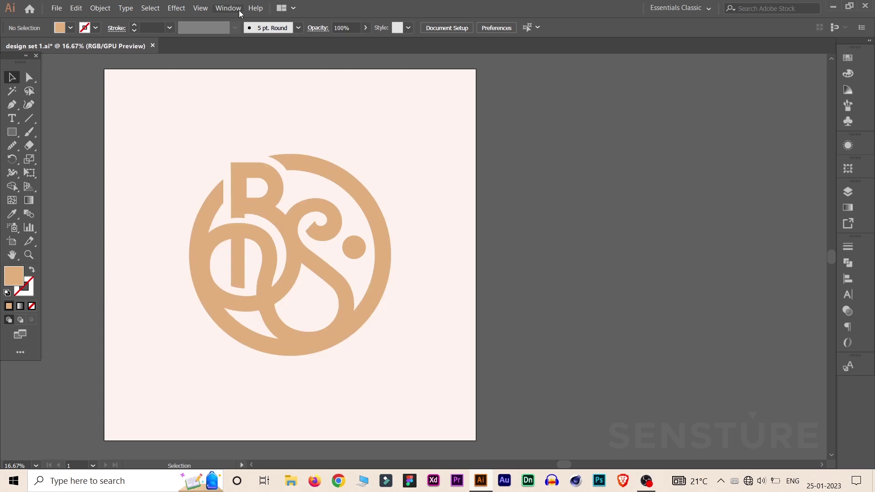
key("ctrl+-")
Open a second window of the document and arrange both windows side by side.
left_click(235, 14)
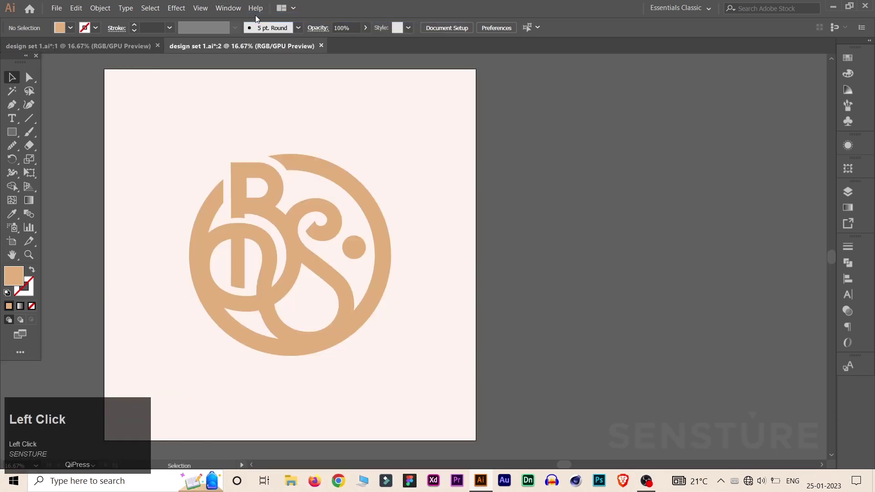
left_click(235, 14)
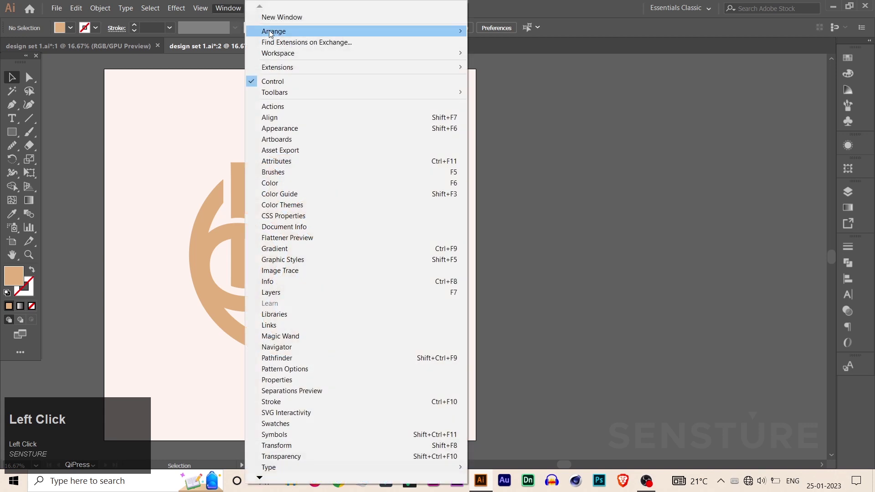
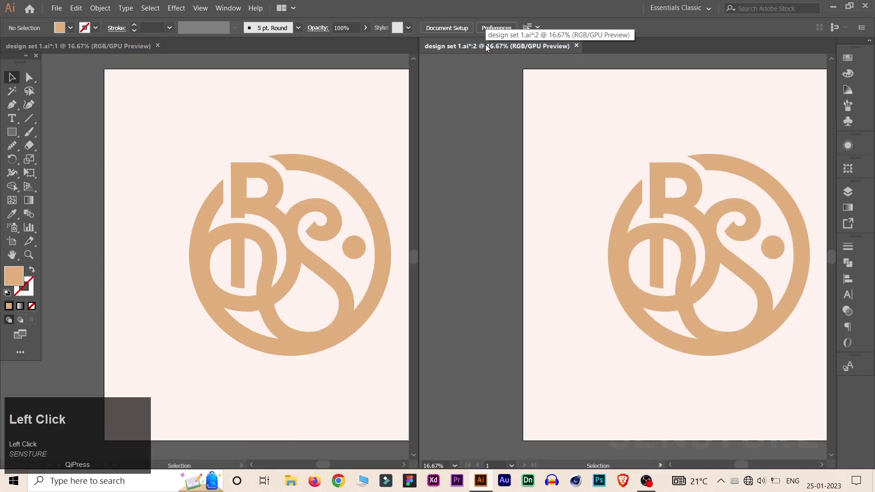
left_click(8, 261)
left_click_drag(8, 261, 8, 83)
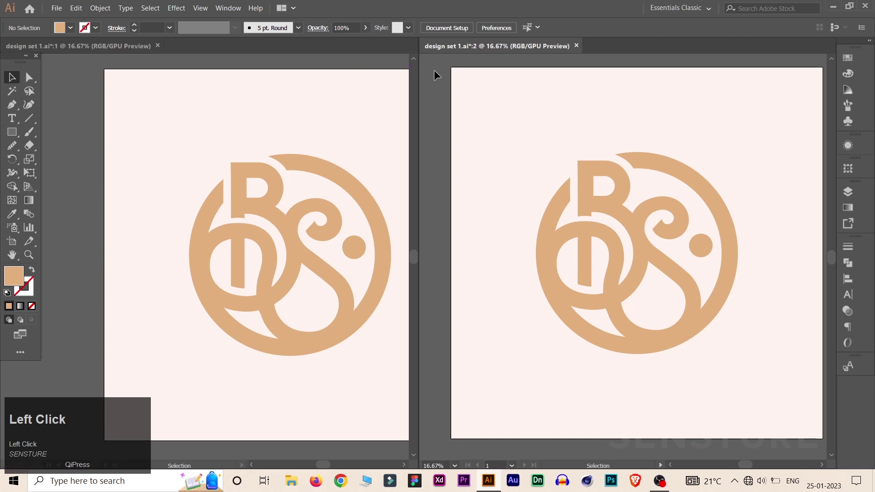
left_click(142, 51)
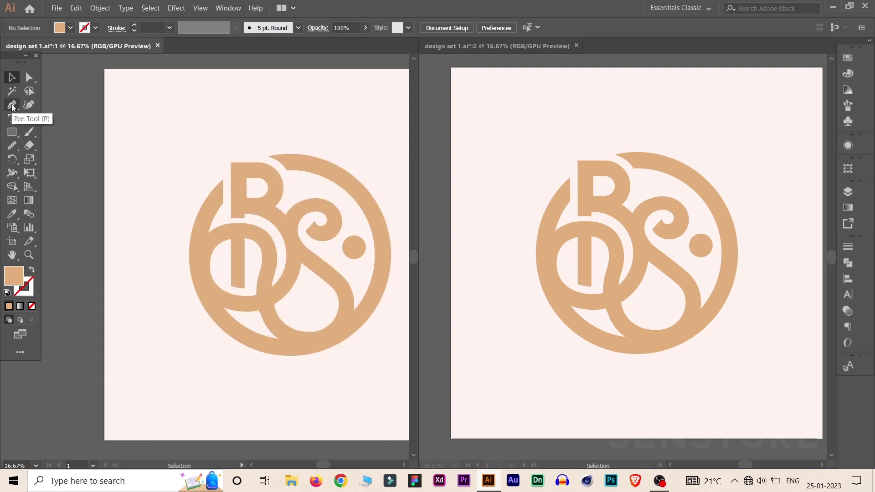
Switch to the Pen tool and zoom in on the B's stem-to-curve join.
double_click(12, 108)
key("ctrl+=")
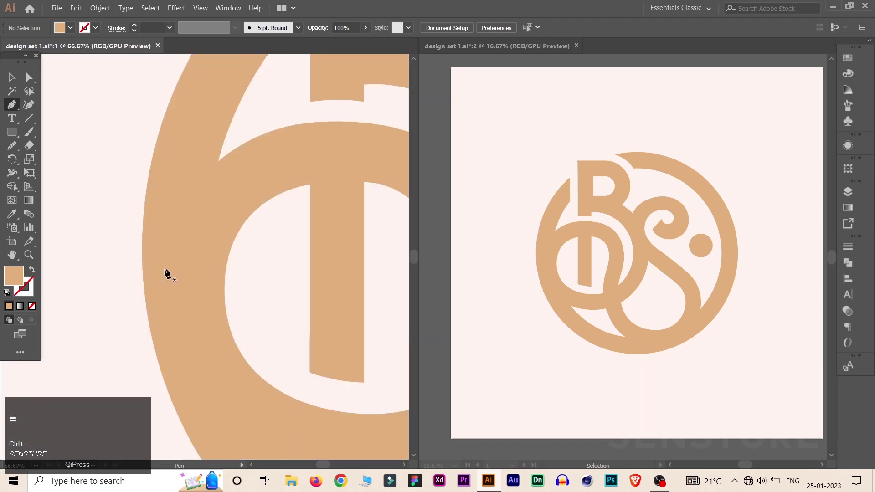
left_click_drag(12, 255, 12, 111)
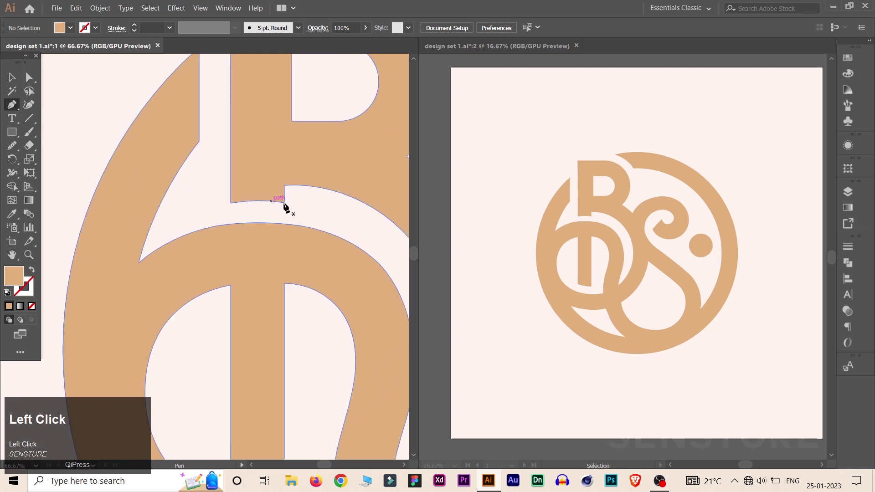
Draw a small curved cutting shape following the arch under the B's stem.
left_click(389, 220)
left_click_drag(389, 220, 218, 186)
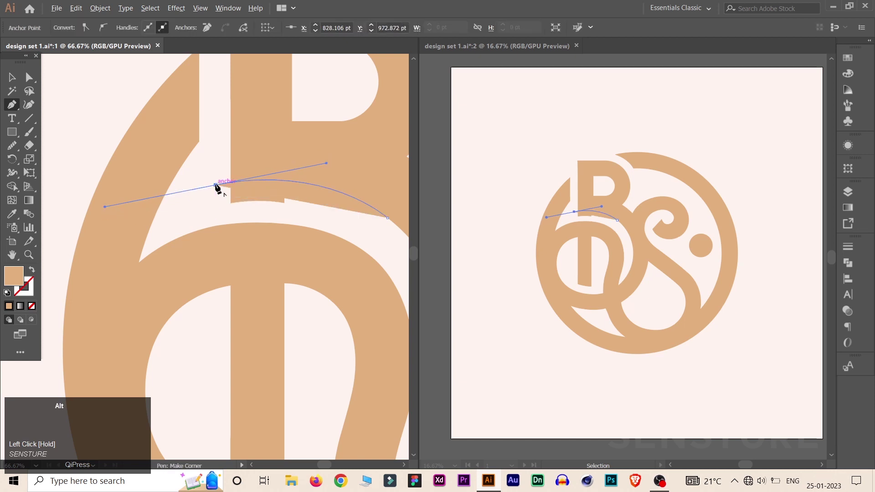
left_click_drag(226, 216, 392, 220)
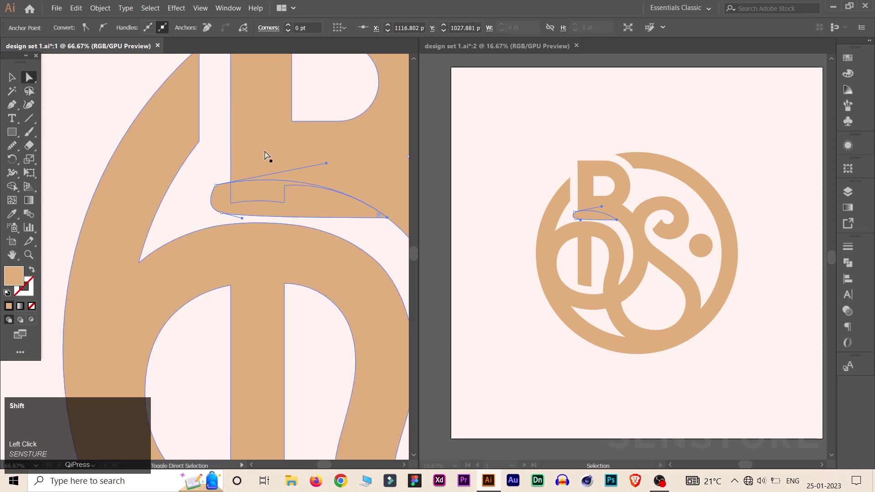
Select the whole logo and subtract the cutting shape with Pathfinder Minus Front.
left_click(268, 152)
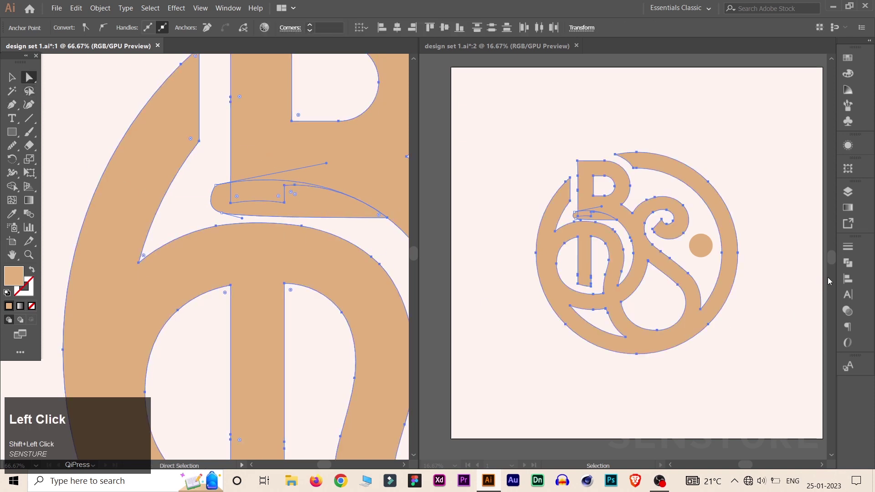
left_click(848, 270)
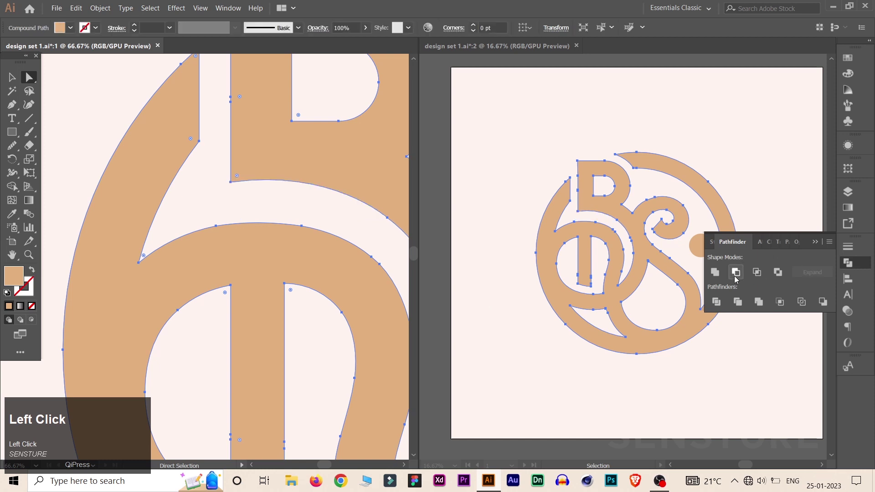